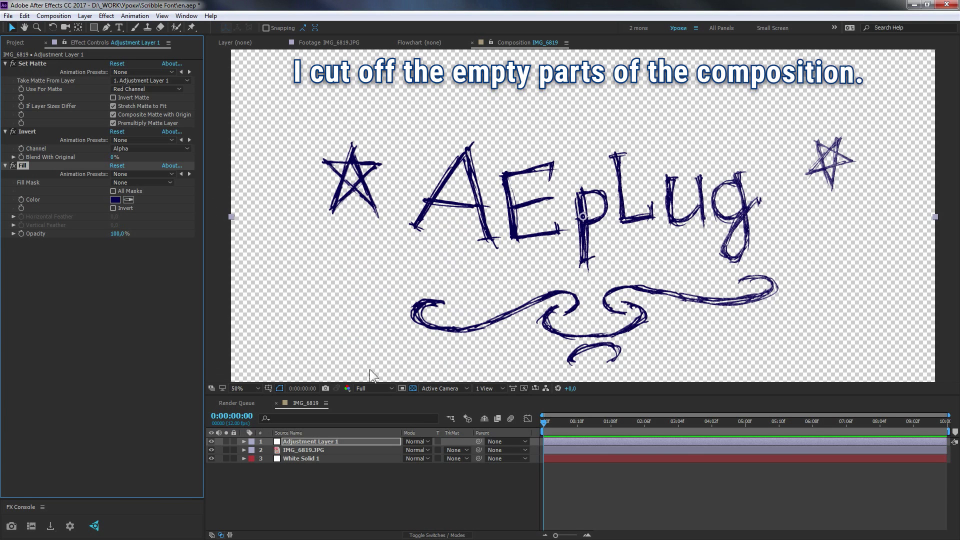
Step: Mark a region of interest around the artwork and crop the comp to it
key("space")
key("space")
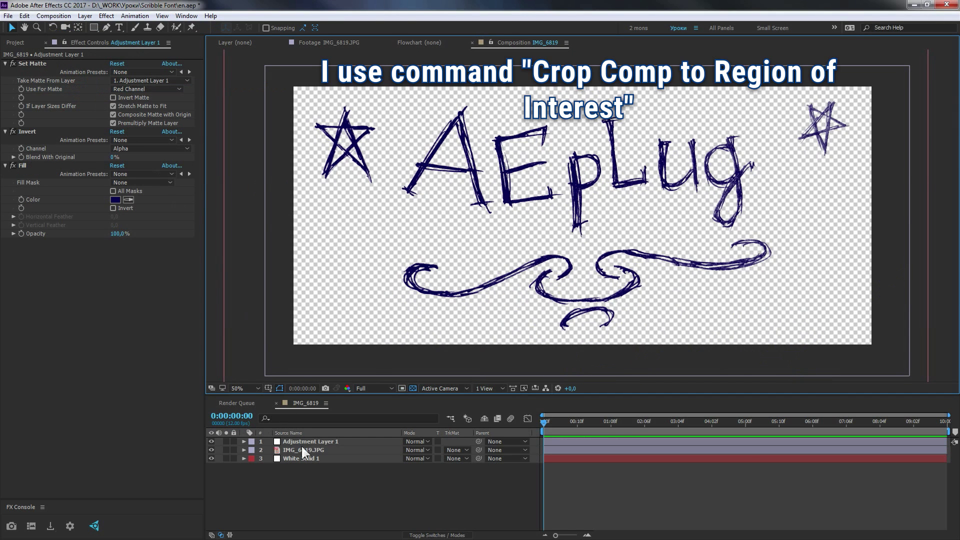
Step: Place the texture as a Stencil layer and deepen the ink strokes with a Levels effect
key("F12")
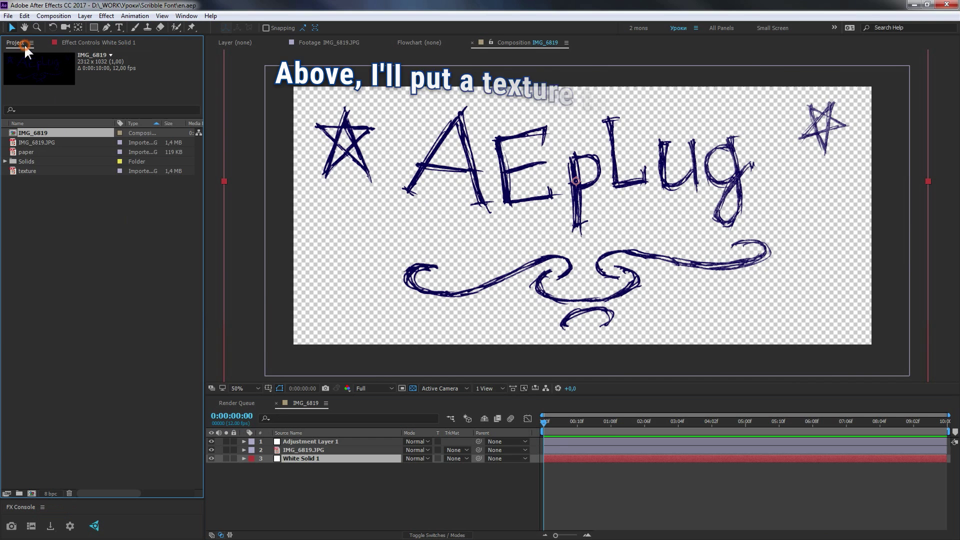
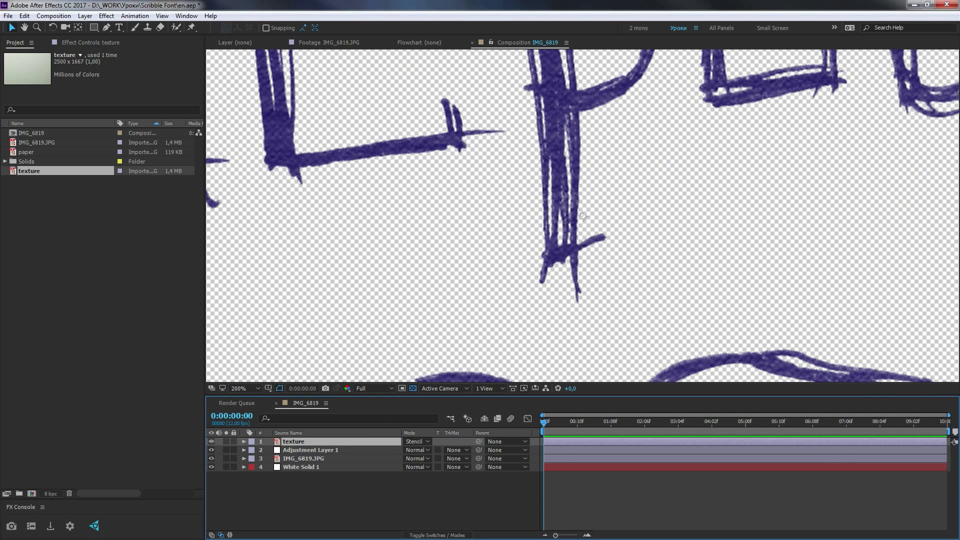
left_click(922, 105)
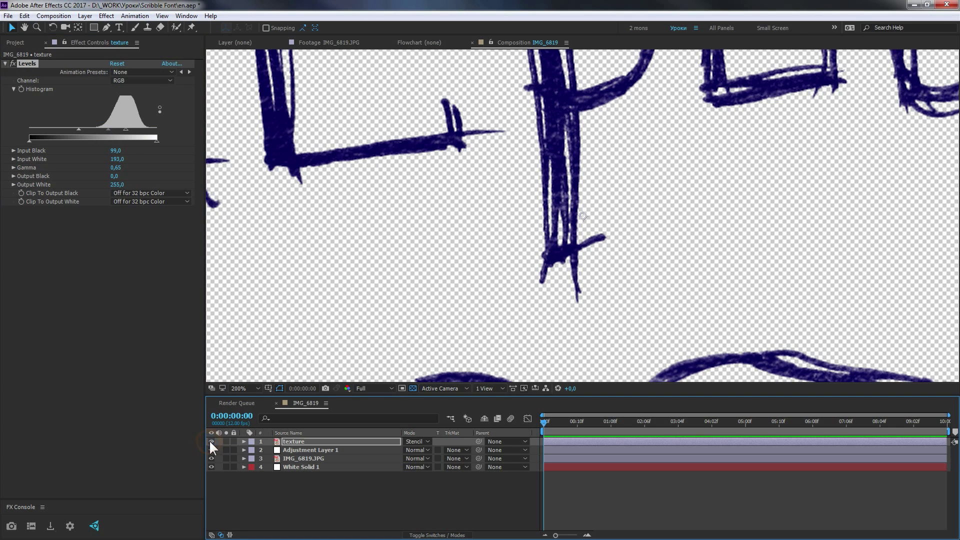
Step: Nest the textured IMG_6819 lettering as the only layer of new comp IMG_6820
key("alt+/")
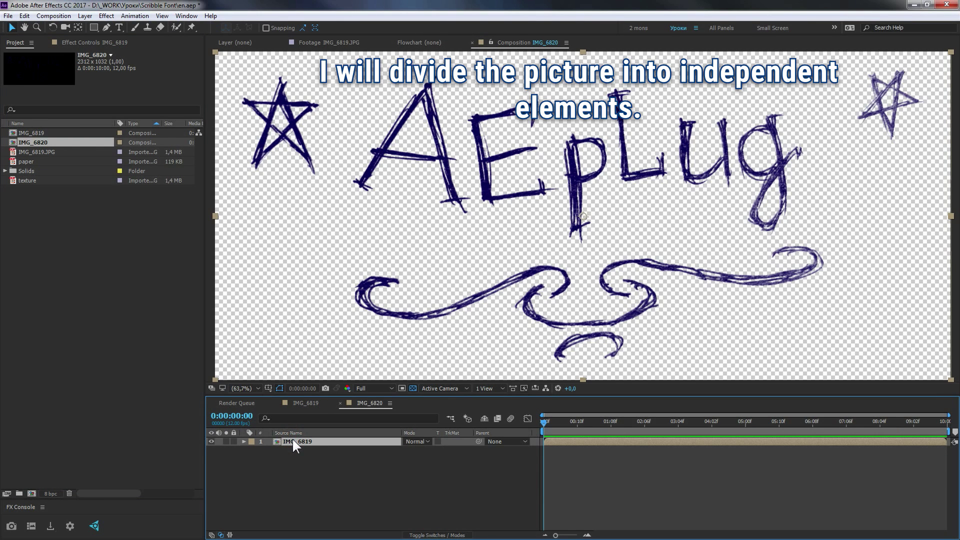
Step: Duplicate the IMG_6819 layer repeatedly, masking each copy around one letter or ornament
key("ctrl+d")
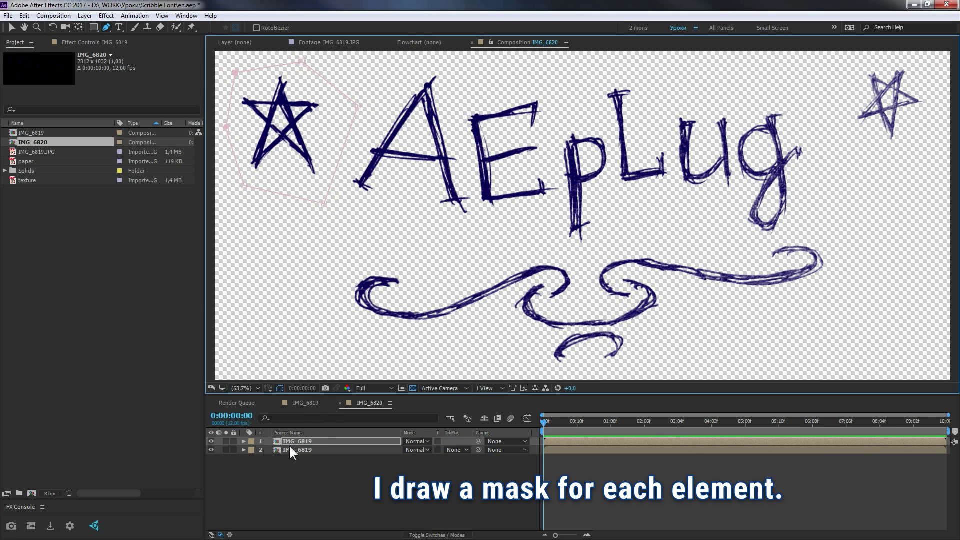
key("ctrl+d")
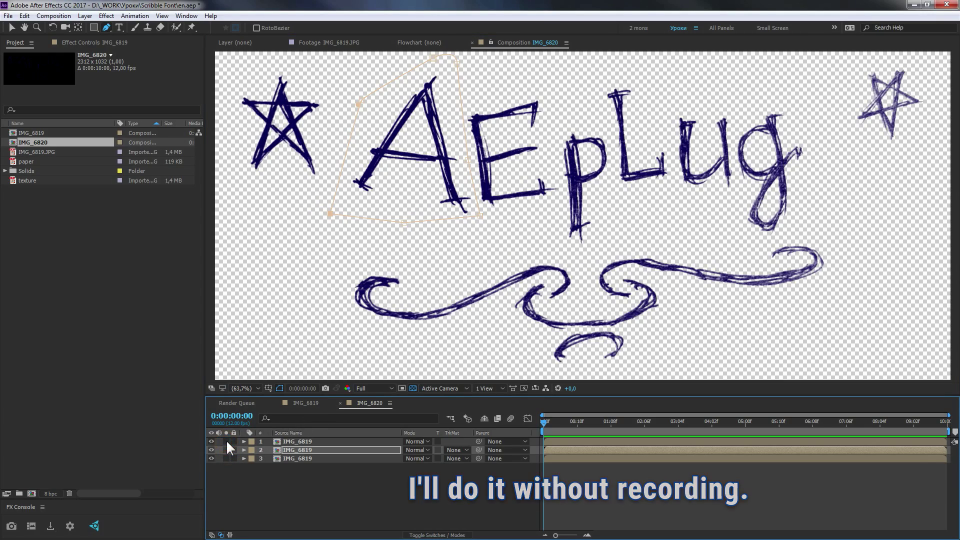
key("ctrl+Up")
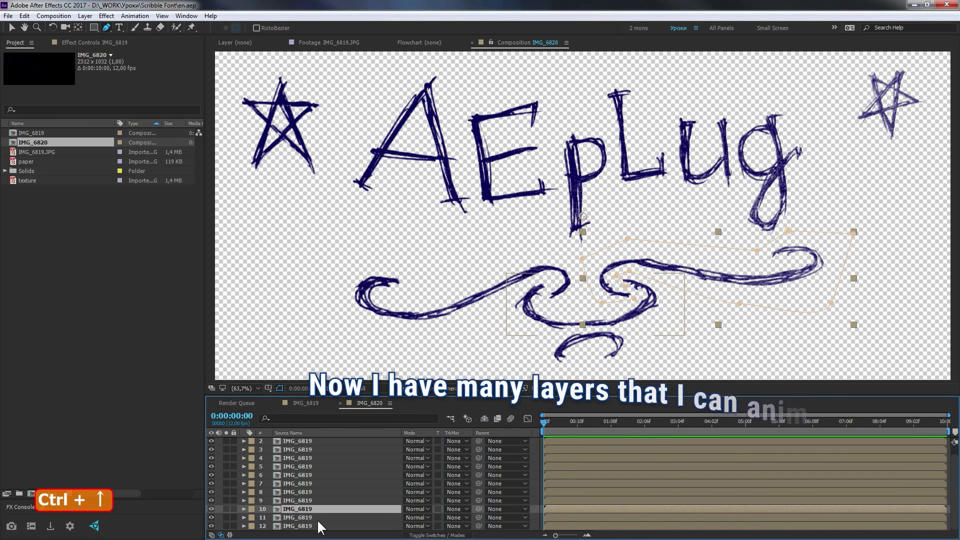
key("ctrl+Up")
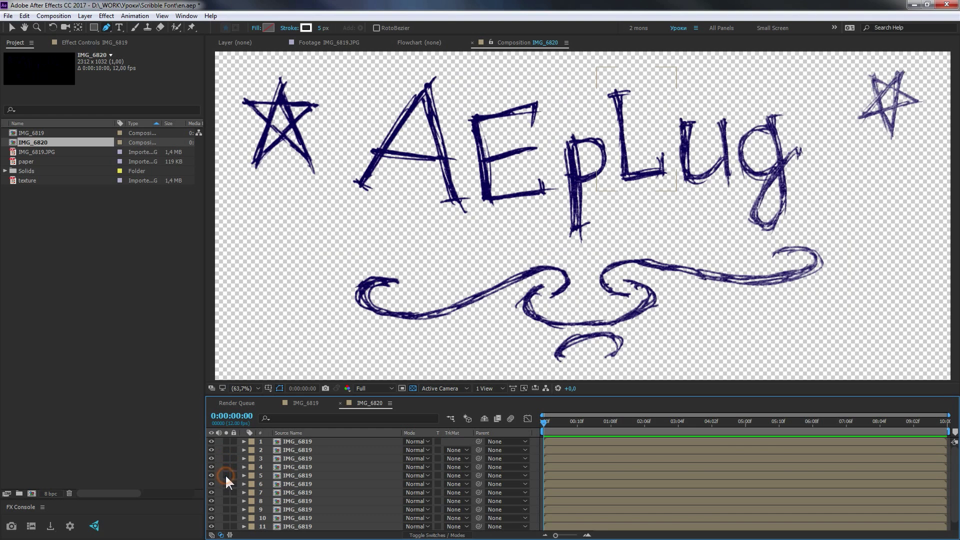
Step: Select all twelve element layers and centre each anchor point on its masked element
key("ctrl+a")
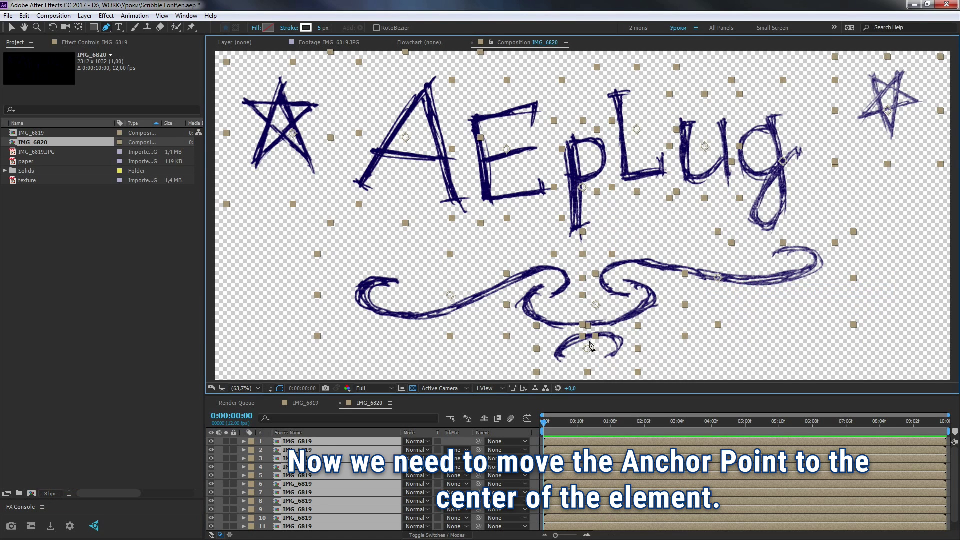
key("F2")
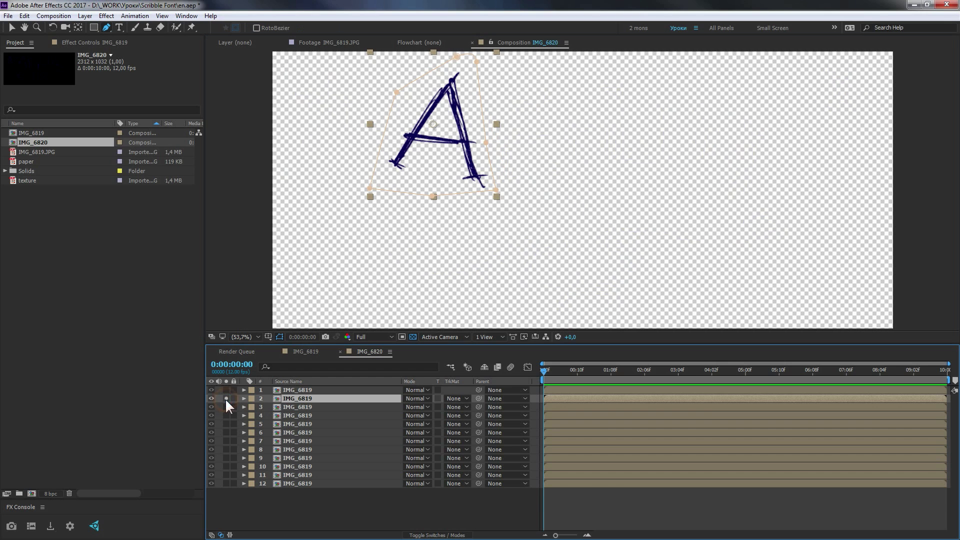
Step: Reveal the A layer's position, scale and rotation and enable expressions on them
key("p")
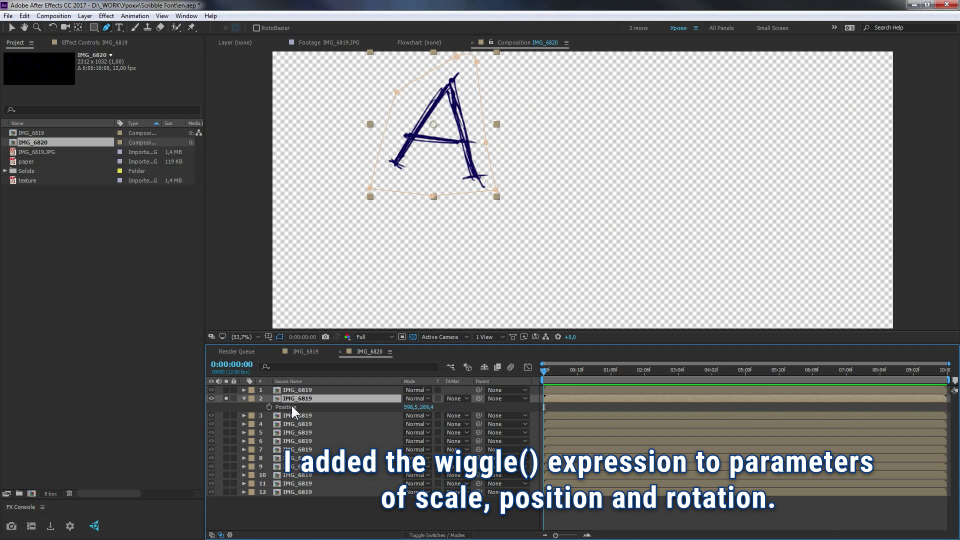
key("shift+s")
key("shift+r")
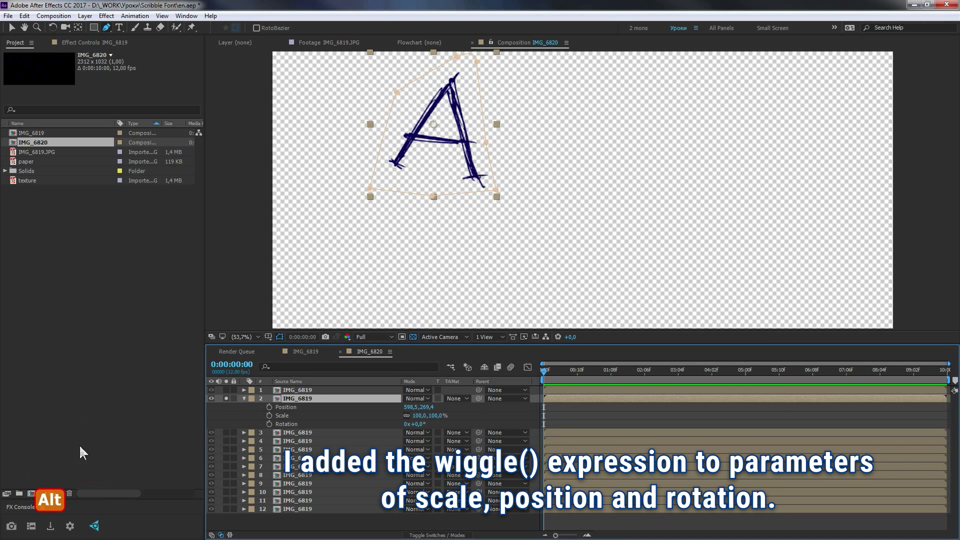
left_click(271, 409)
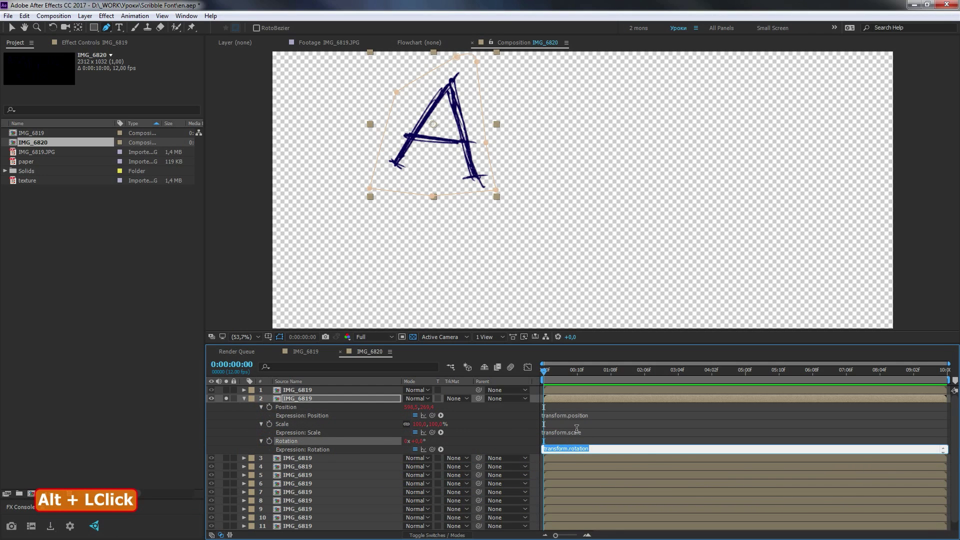